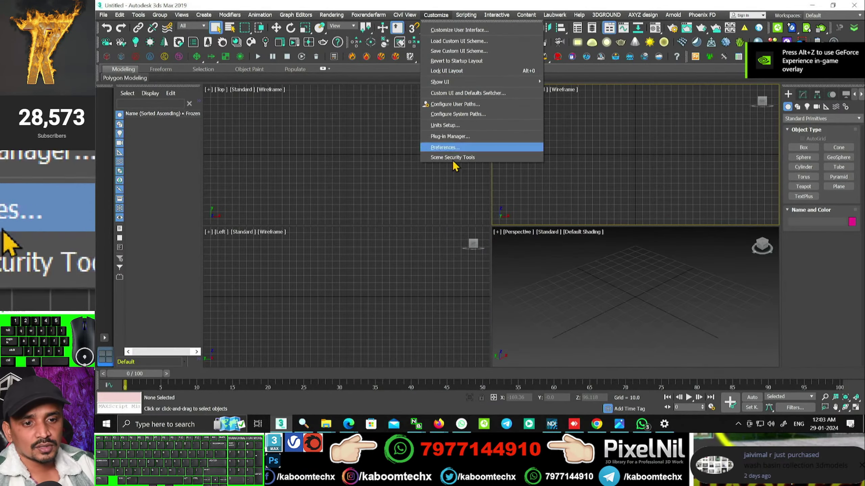
- Bring up the Units Setup dialog to switch the scene to centimetres
left_click(451, 128)
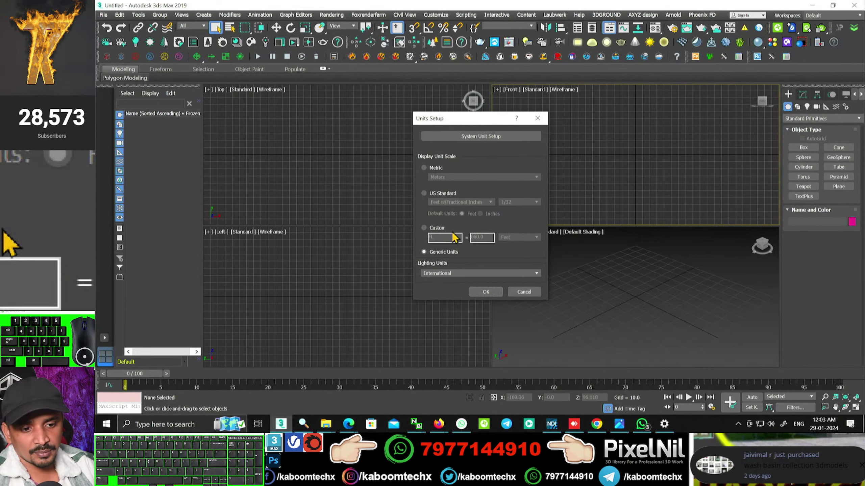
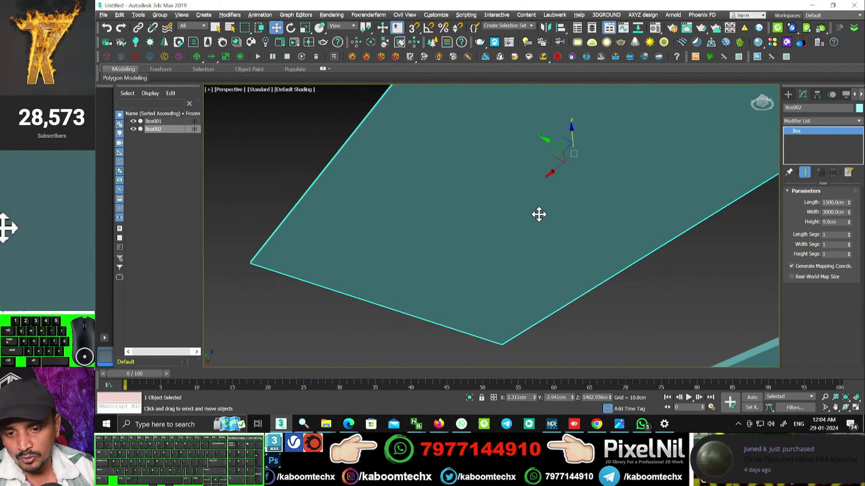
- Bring up the Material Editor showing the VRayMtl Material #1
left_click(662, 28)
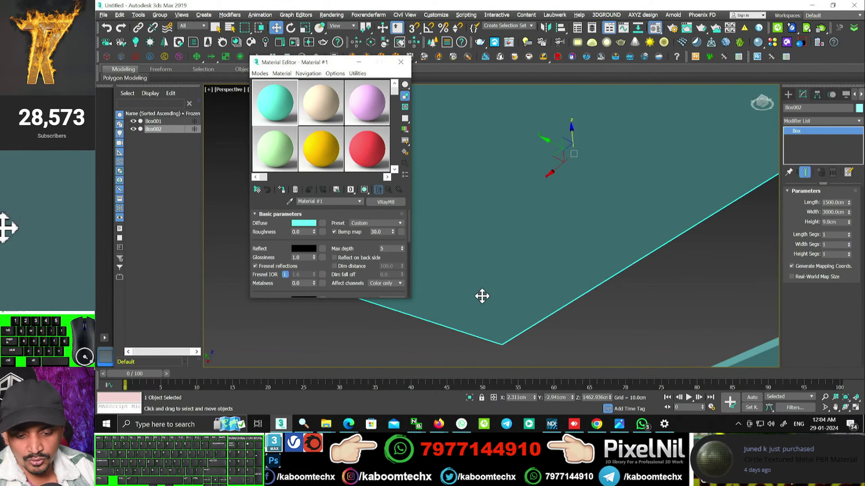
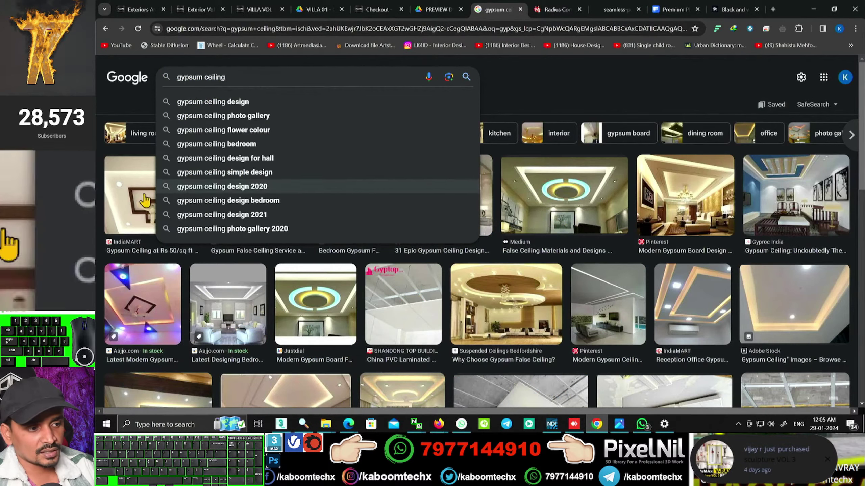
- Preview the perforated gypsum tile image in the results and save it to disk
left_click(133, 202)
middle_click(134, 202)
scroll("down", 3)
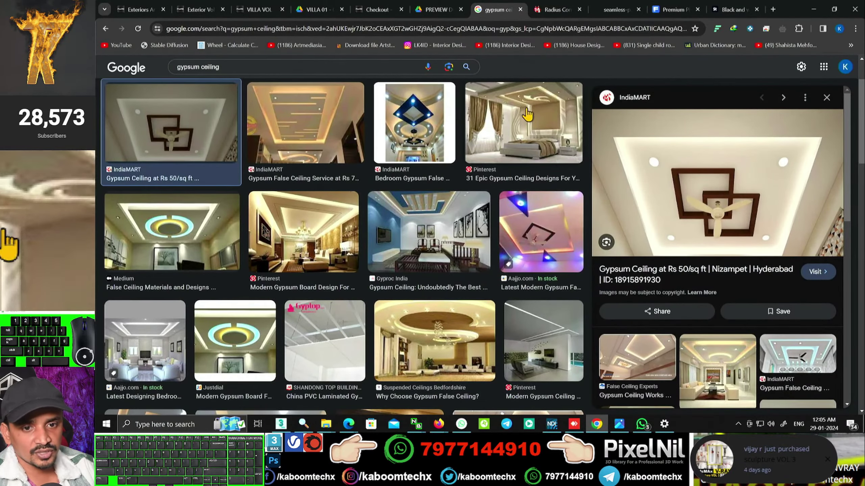
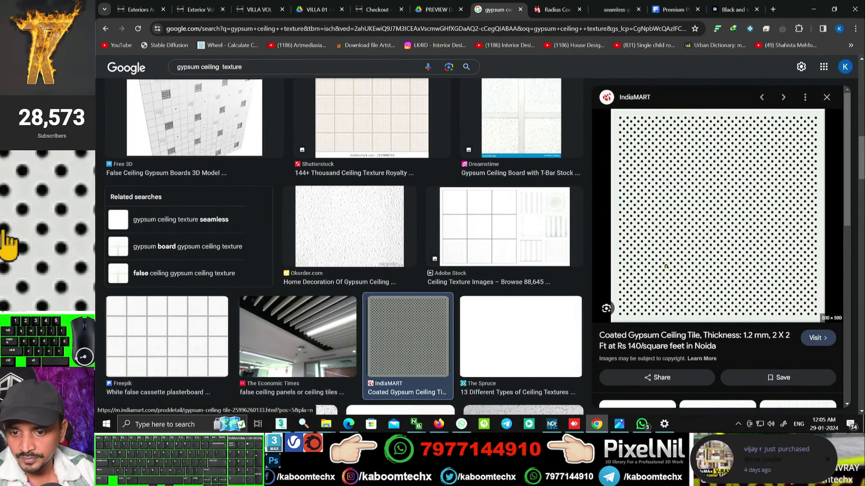
left_click(730, 187)
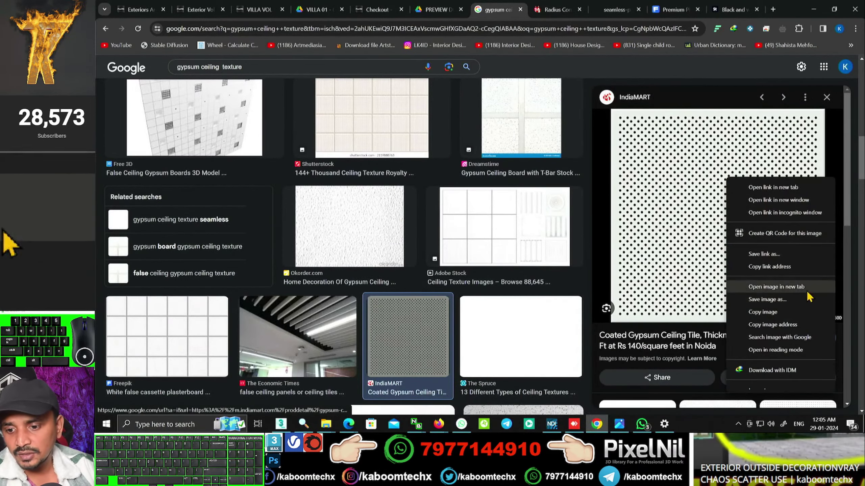
left_click(796, 301)
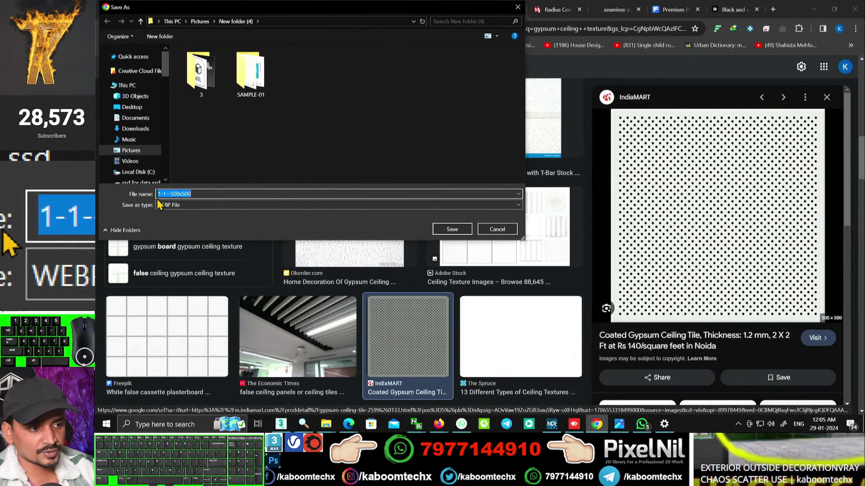
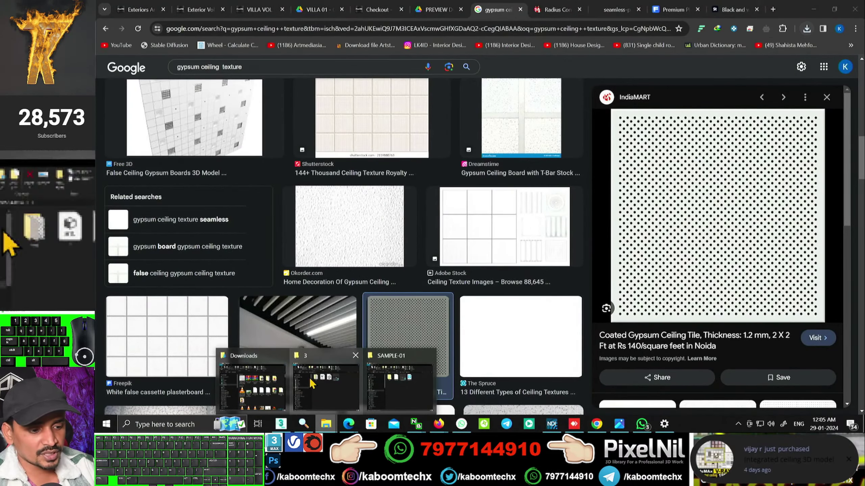
- Check the saved 1-1--500x500 tile image in New folder (4), then return to 3ds Max
left_click(411, 384)
left_click(387, 117)
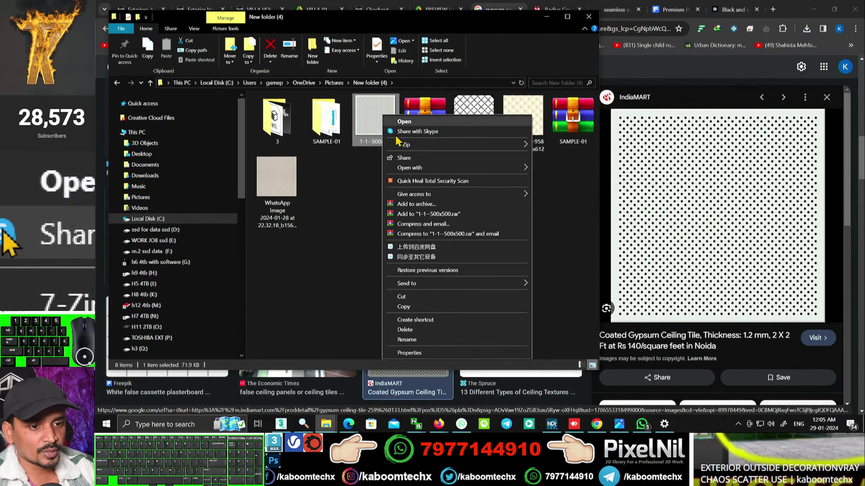
left_click(424, 168)
left_click(565, 209)
left_click(170, 53)
left_click(405, 364)
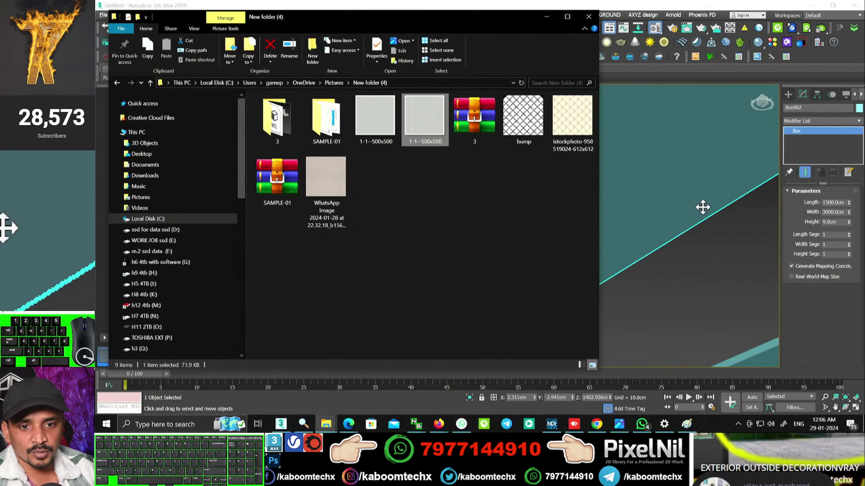
- Put a VRayBitmap map into the ceiling material's Diffuse colour slot
left_click(554, 16)
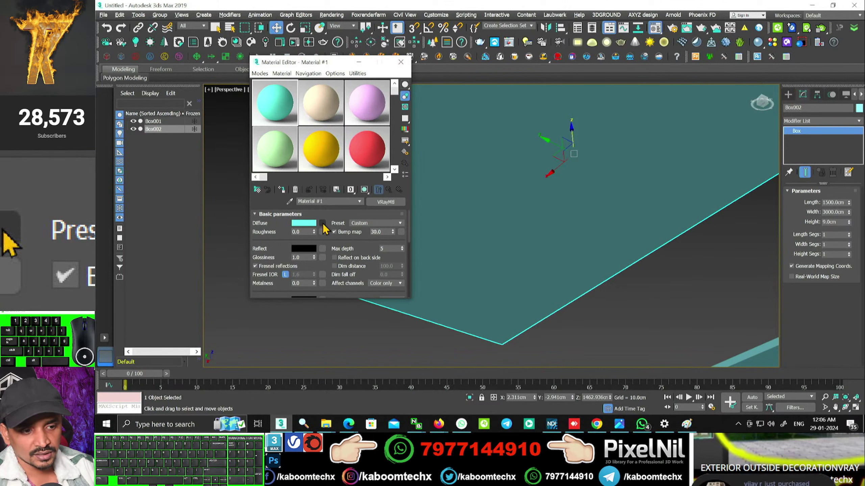
left_click(327, 224)
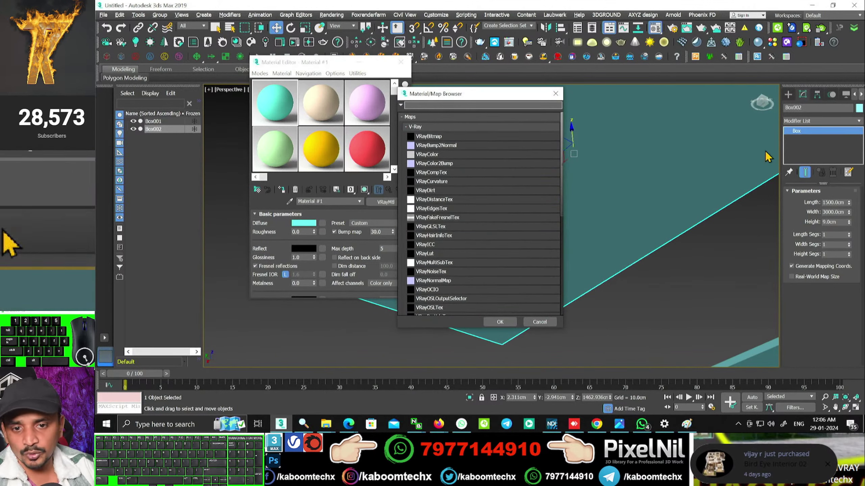
left_click_drag(511, 94, 562, 101)
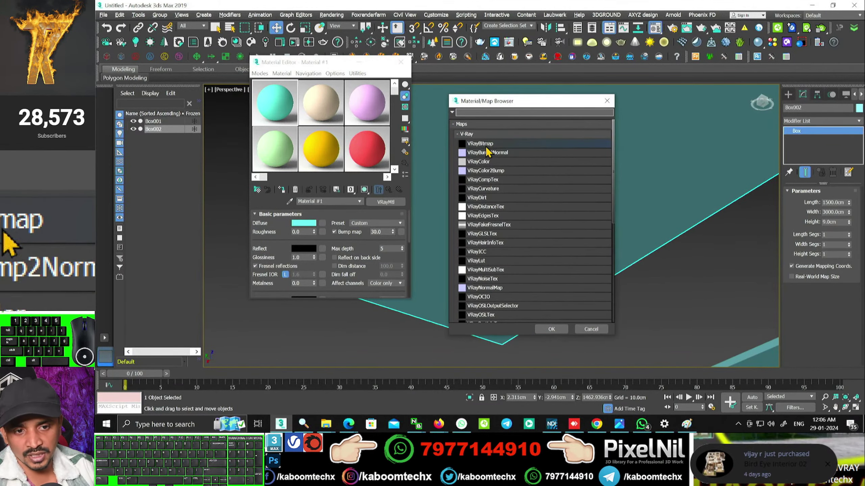
double_click(490, 145)
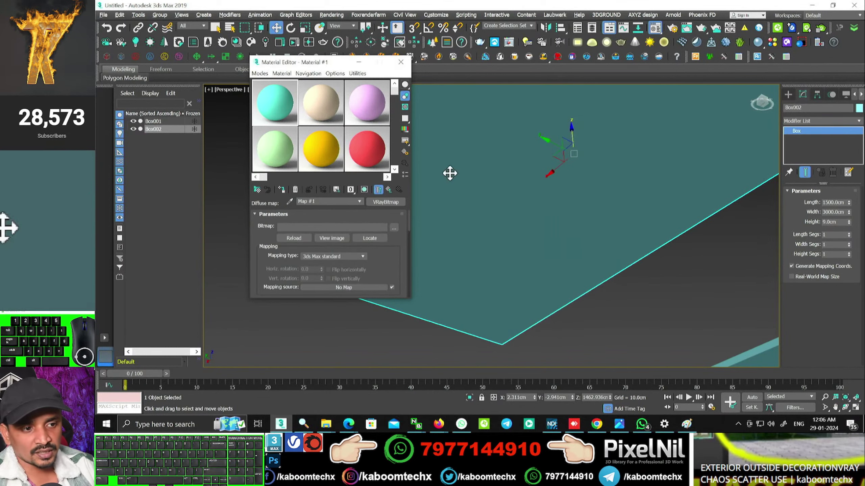
- Load the 1-1--500x500 tile image from Pictures > New folder (4) into the bitmap
left_click(396, 228)
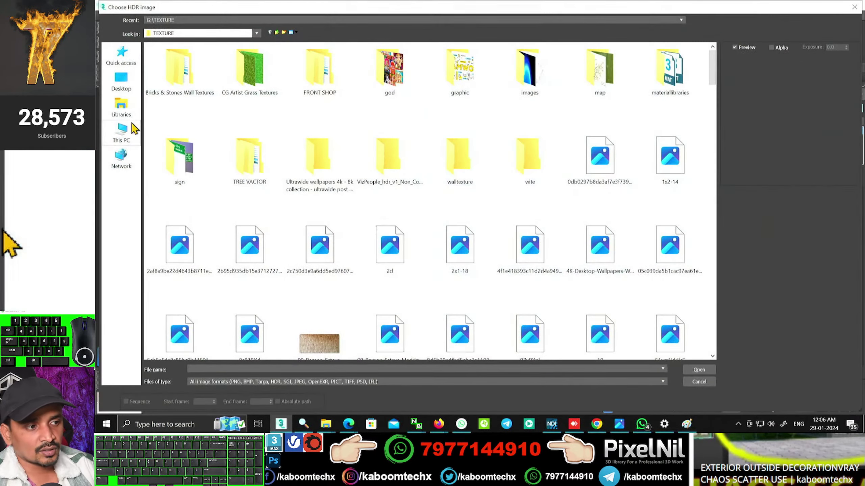
left_click(127, 126)
left_click(191, 94)
double_click(520, 64)
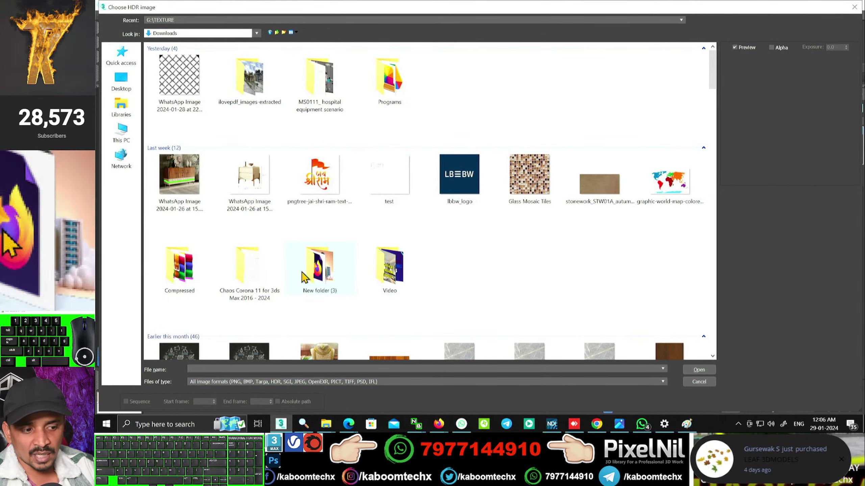
left_click(130, 138)
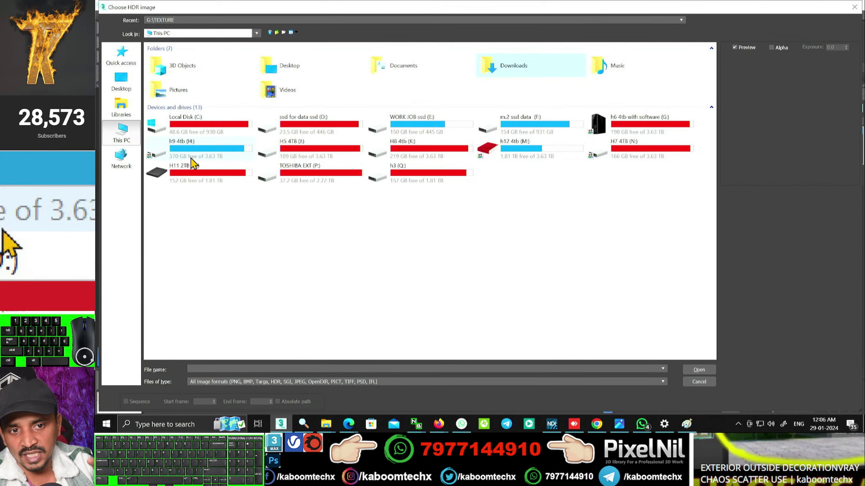
double_click(210, 88)
double_click(200, 91)
left_click(315, 167)
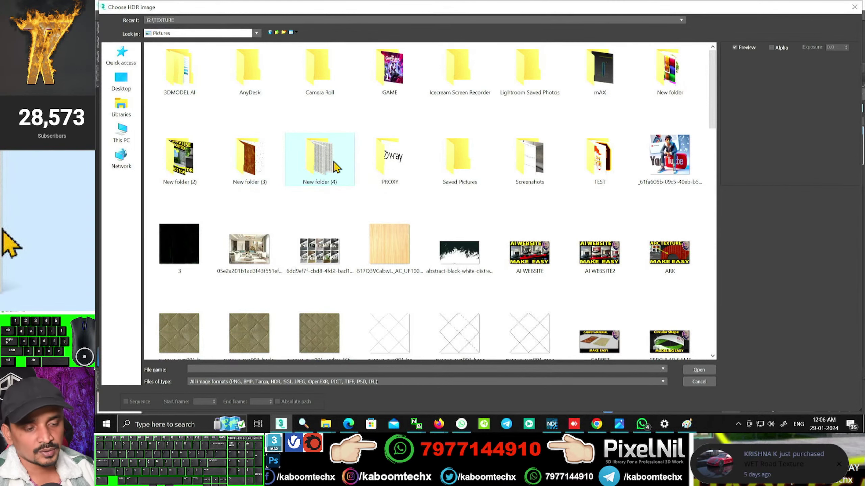
double_click(318, 167)
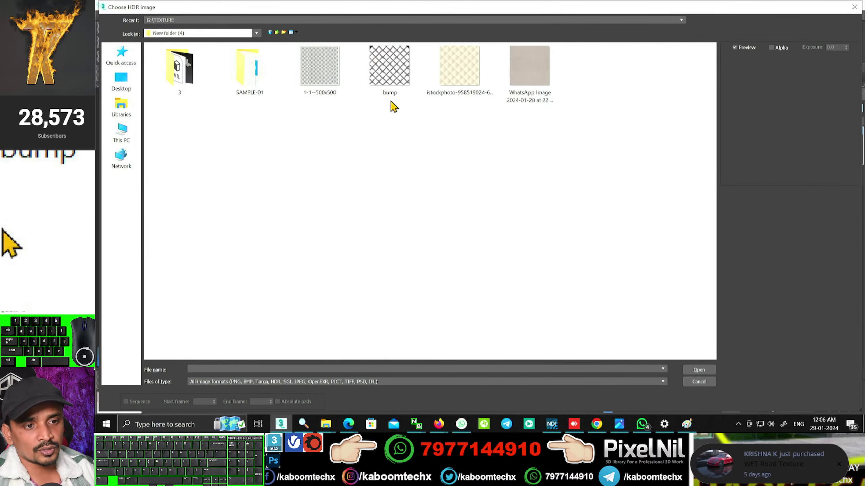
left_click(339, 71)
left_click(707, 375)
- Assign the tile material to the ceiling box with shaded display in the viewport
left_click(373, 191)
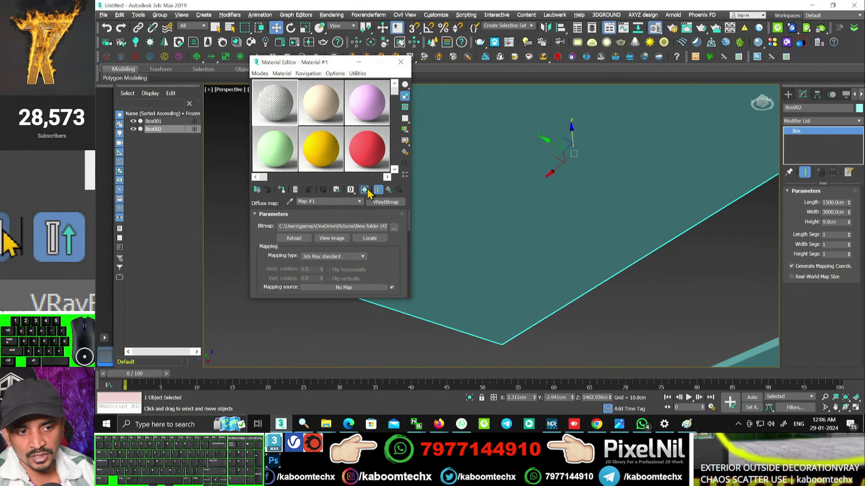
left_click(285, 193)
left_click_drag(333, 67, 150, 144)
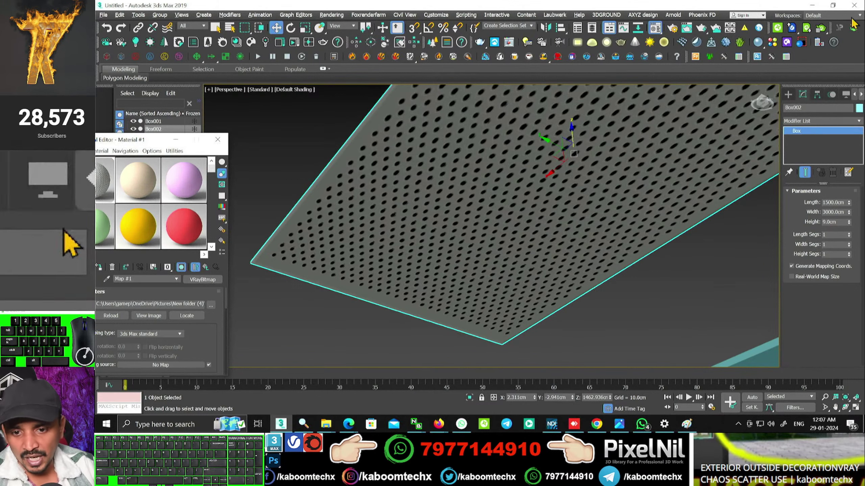
left_click(835, 116)
left_click(831, 120)
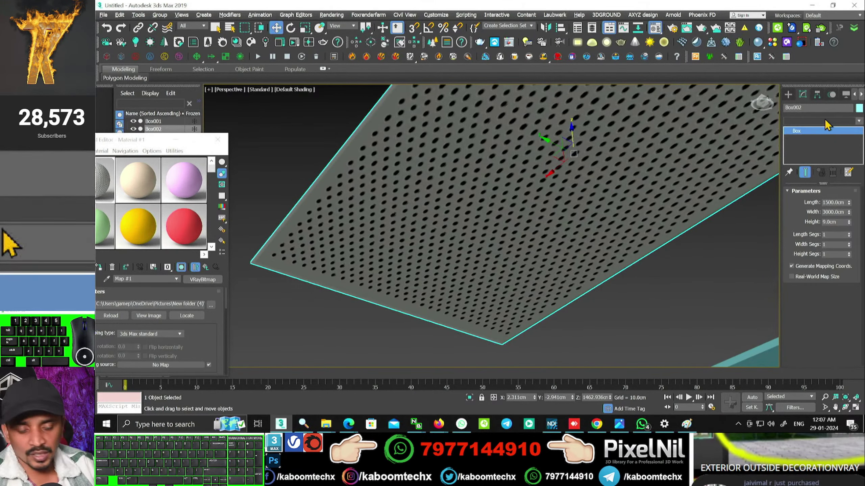
- Add a UVW Map modifier with Box mapping, Length and Width 600 cm
key("u")
left_click(819, 328)
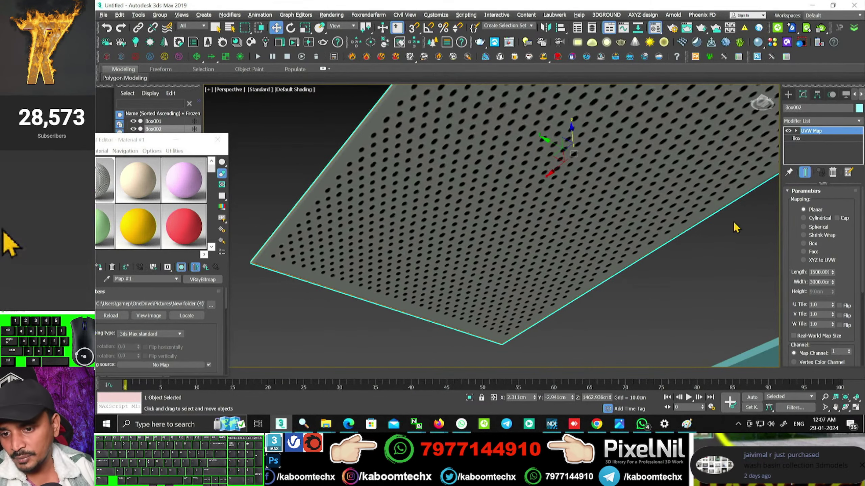
left_click(816, 245)
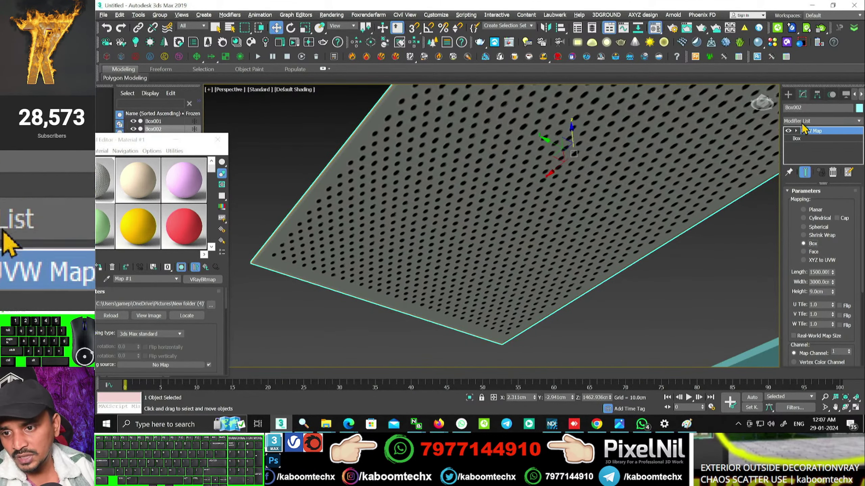
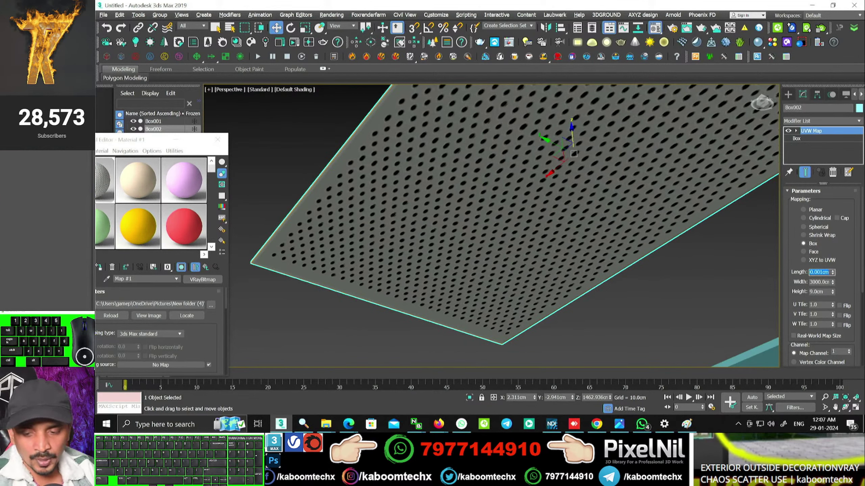
key("KP_6")
key("Tab")
key("KP_6")
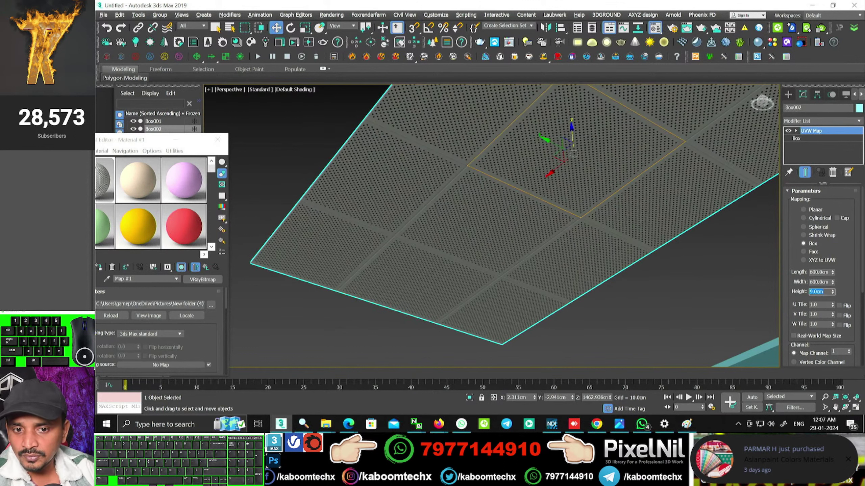